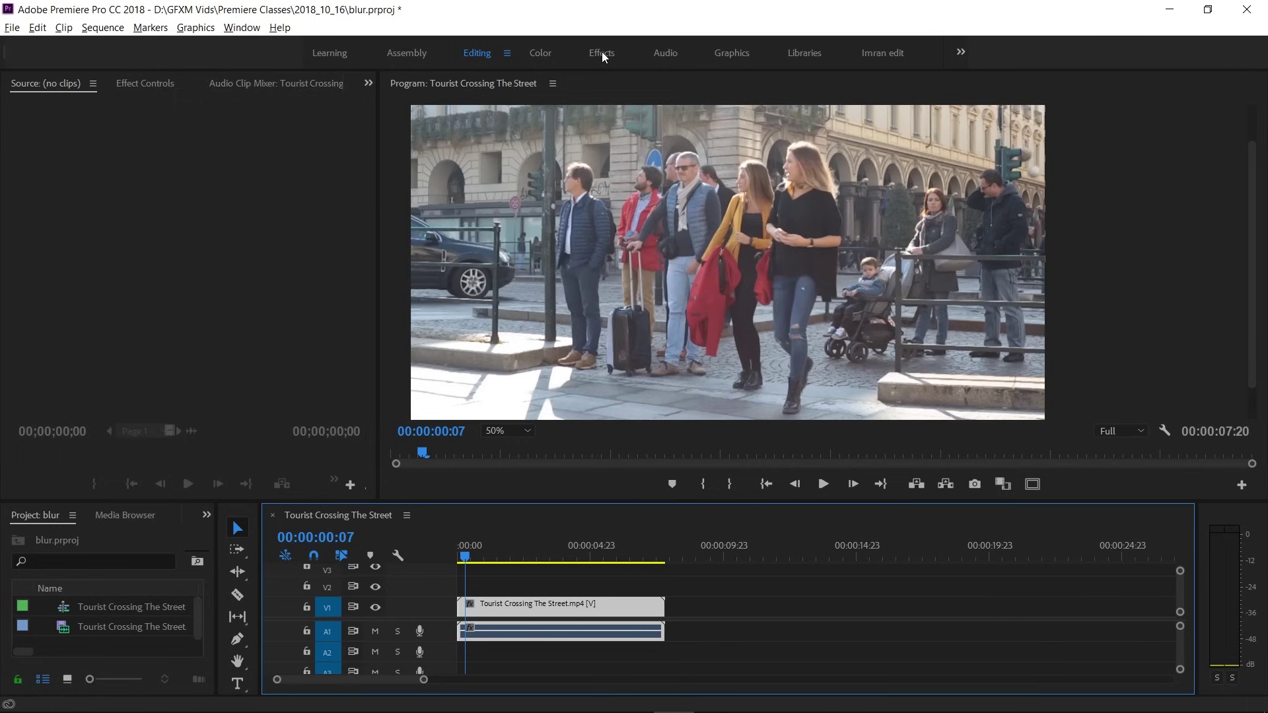
# - Switch Premiere Pro to the Effects workspace layout from the Window menu
pyautogui.click(244, 33)
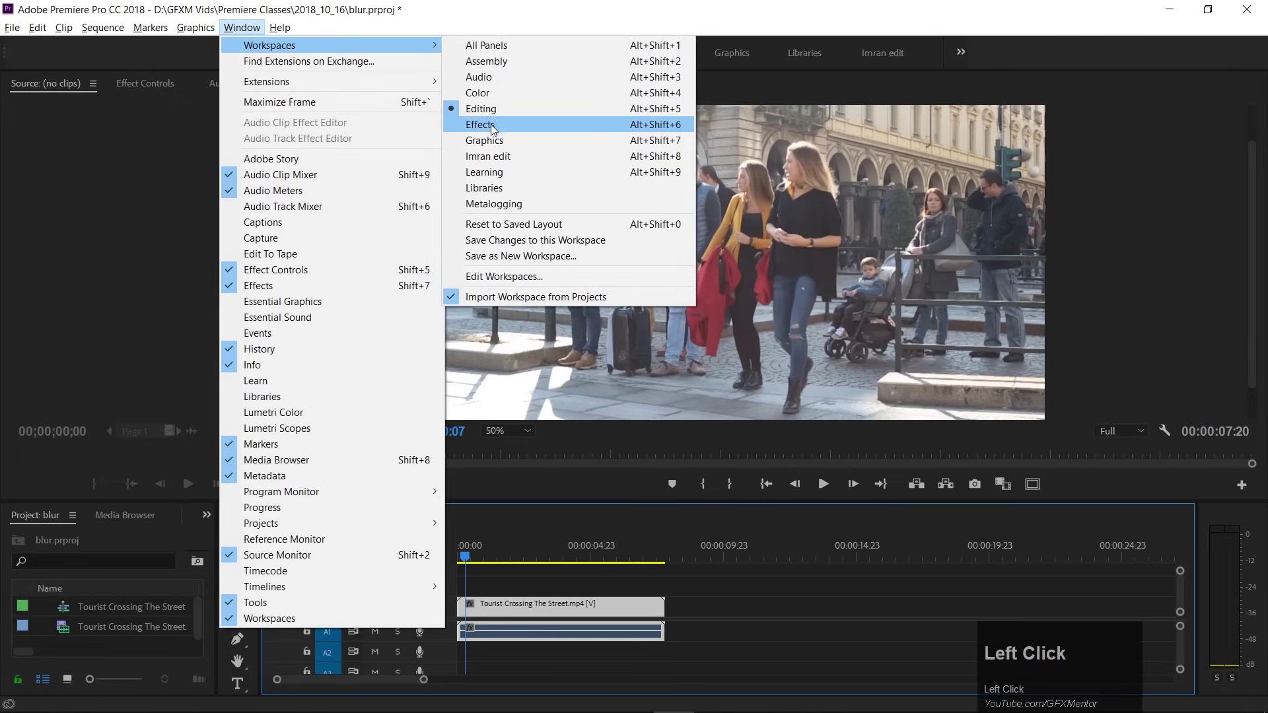
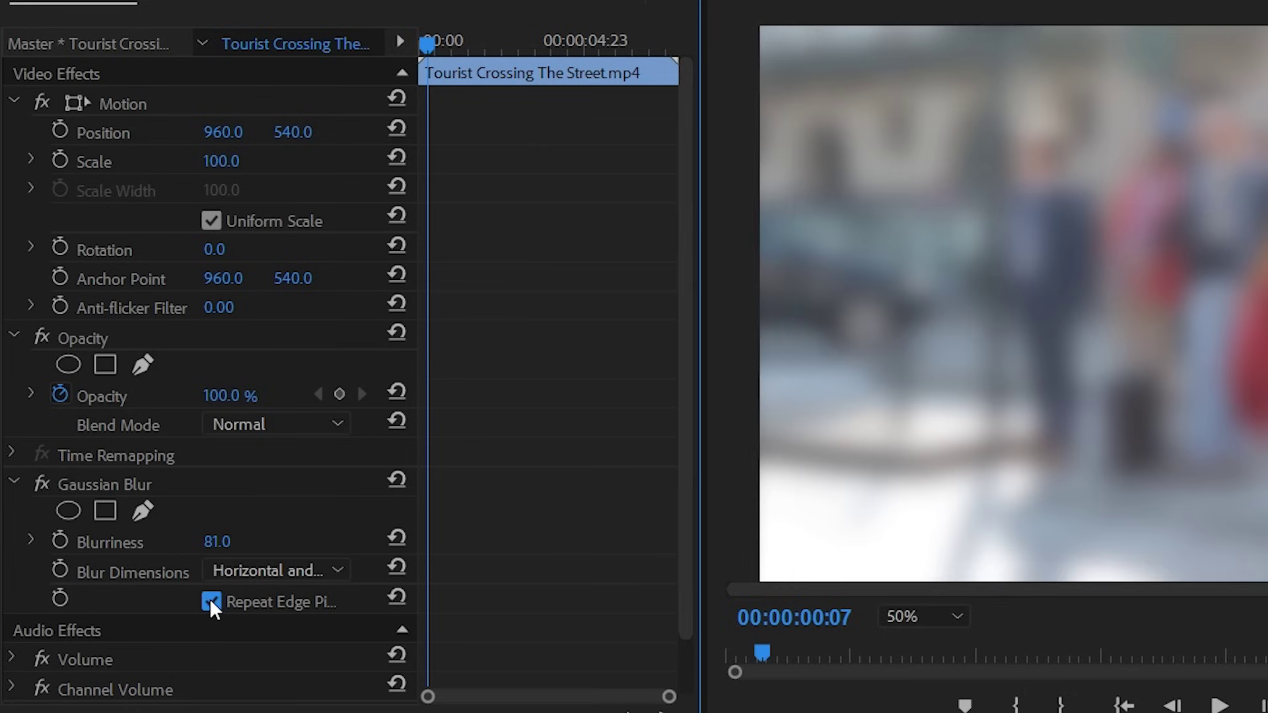
# - Enable Repeat Edge Pixels on the Gaussian Blur so the frame edges stay clean
pyautogui.click(147, 485)
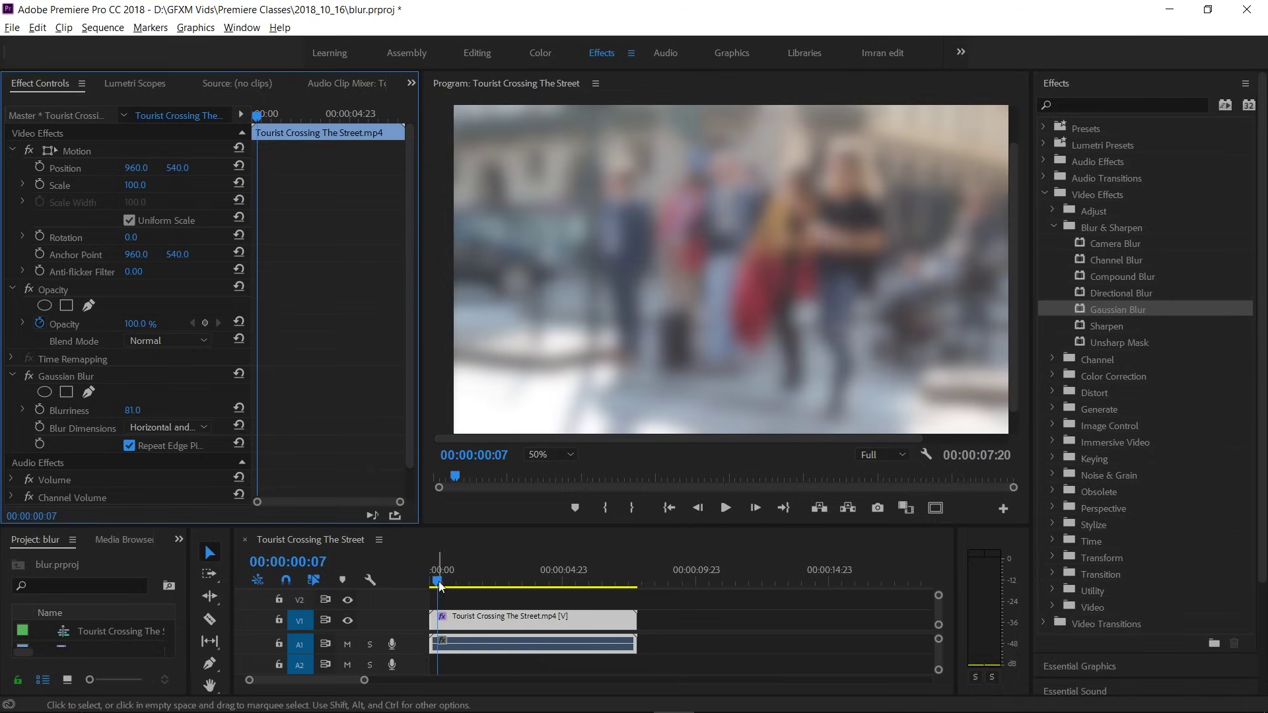
# - Move the playhead back to the first frame of the blurred street clip
pyautogui.moveTo(428, 585); pyautogui.dragTo(747, 254)
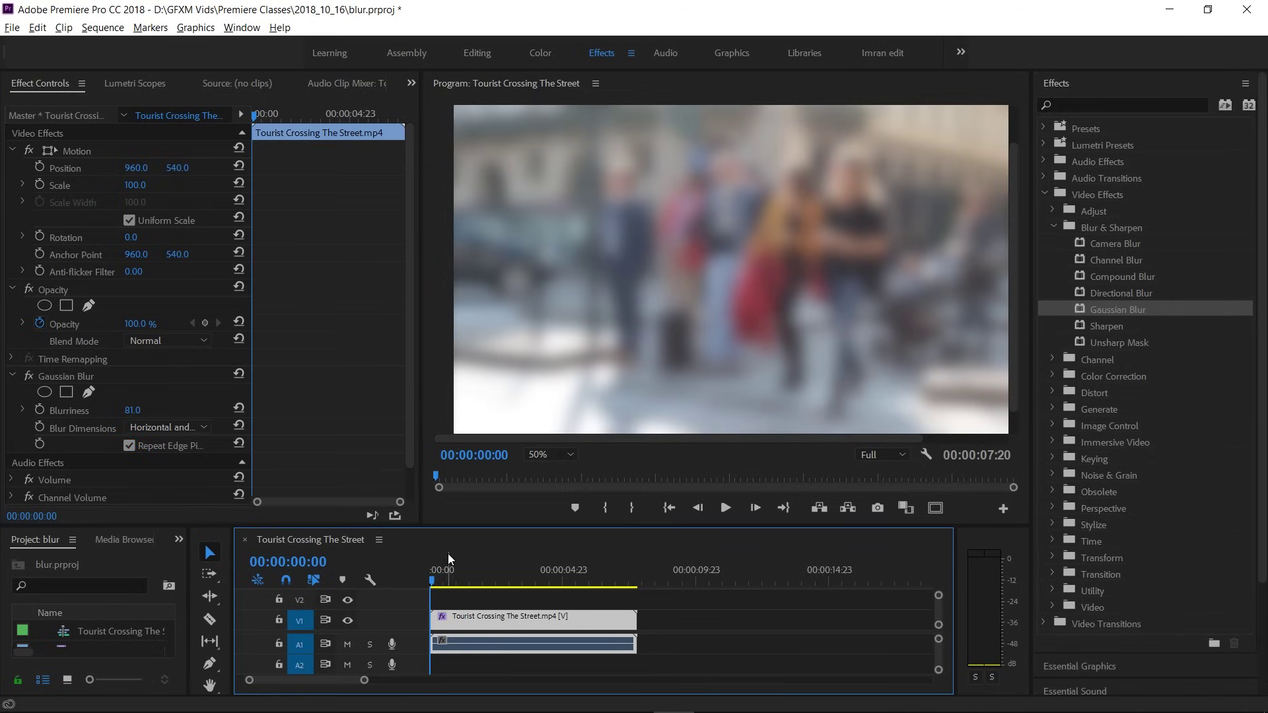
pyautogui.moveTo(435, 585); pyautogui.dragTo(4, 406)
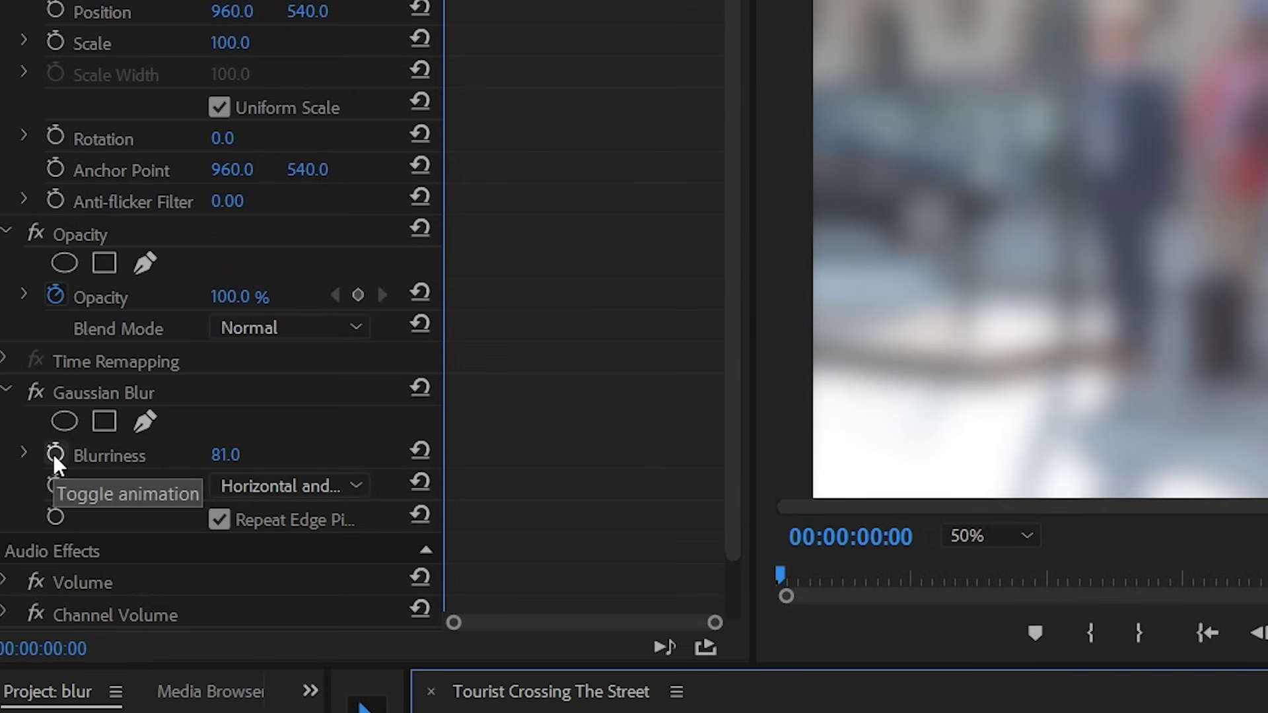
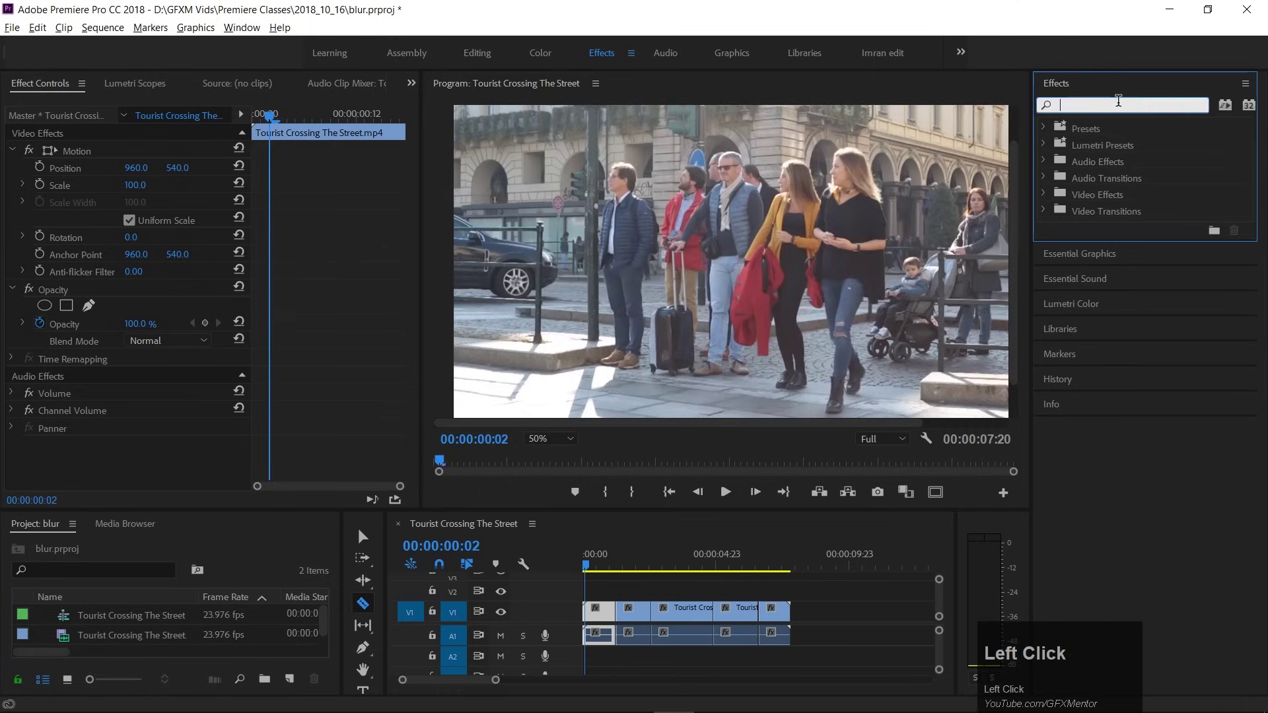
# - Search the Effects panel for 'white' to find the Black & White effect
pyautogui.write('white')
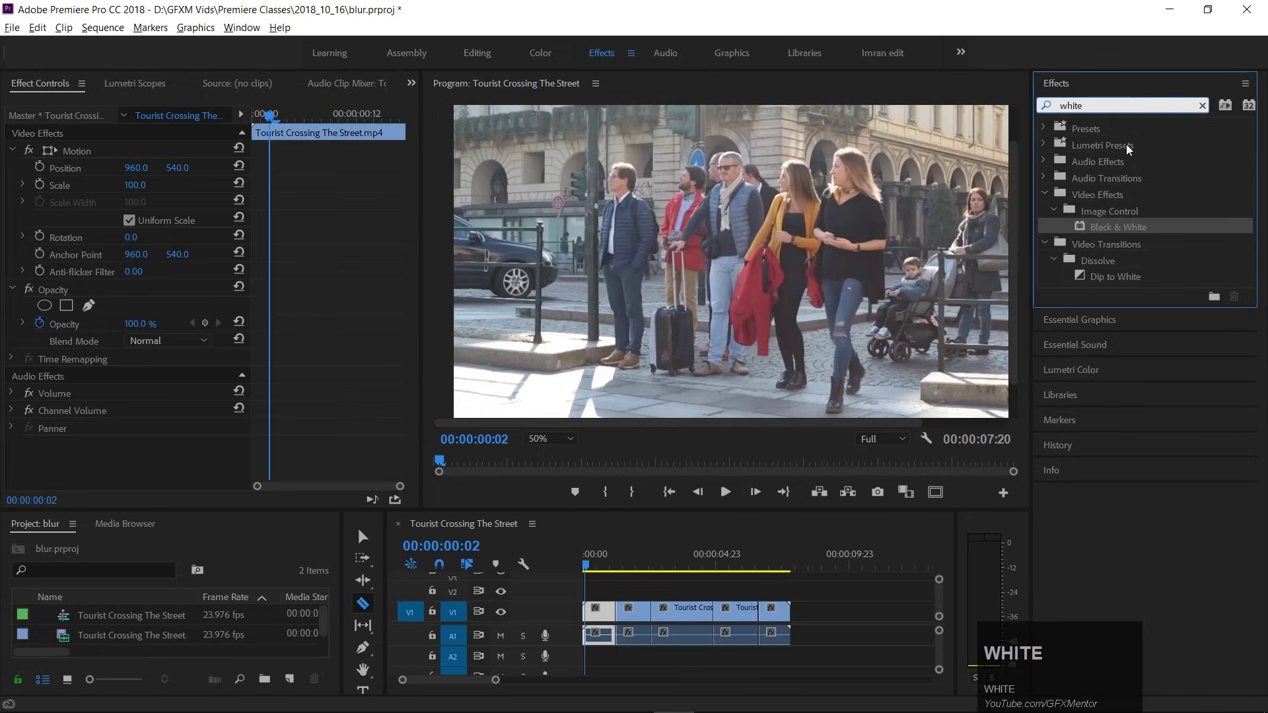
pyautogui.press('BackSpace')
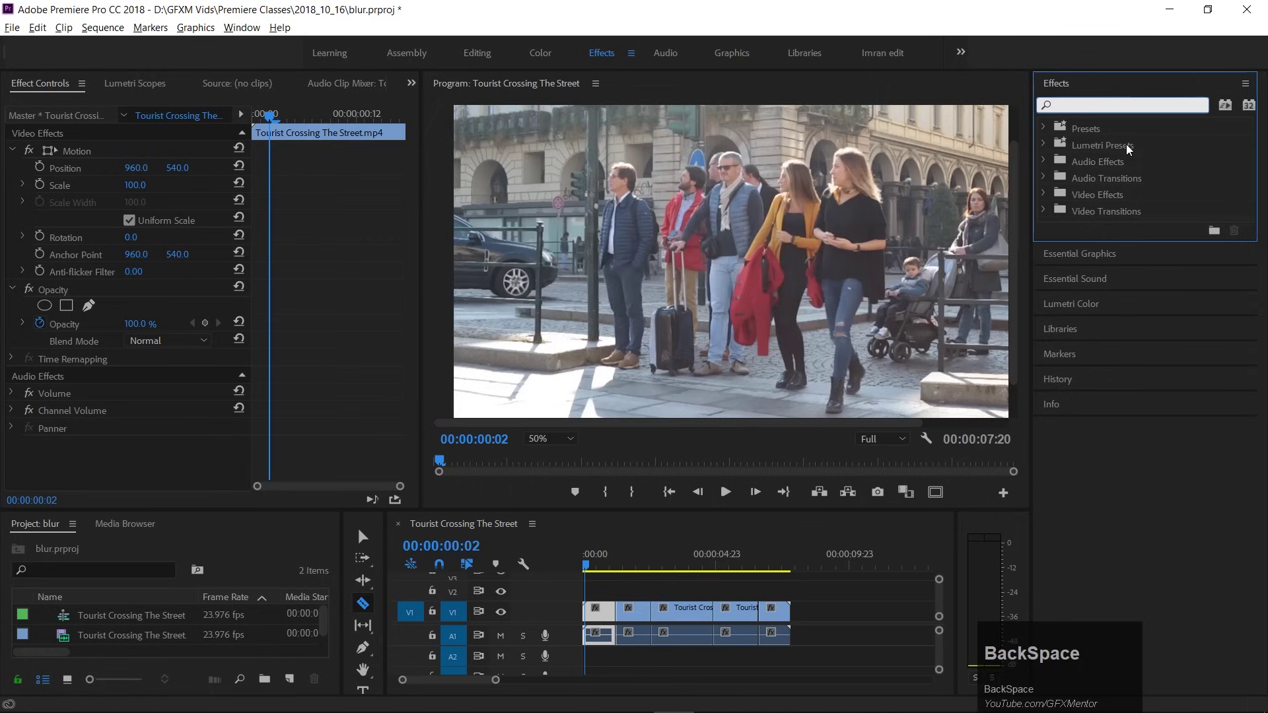
pyautogui.write('black')
pyautogui.press('BackSpace')
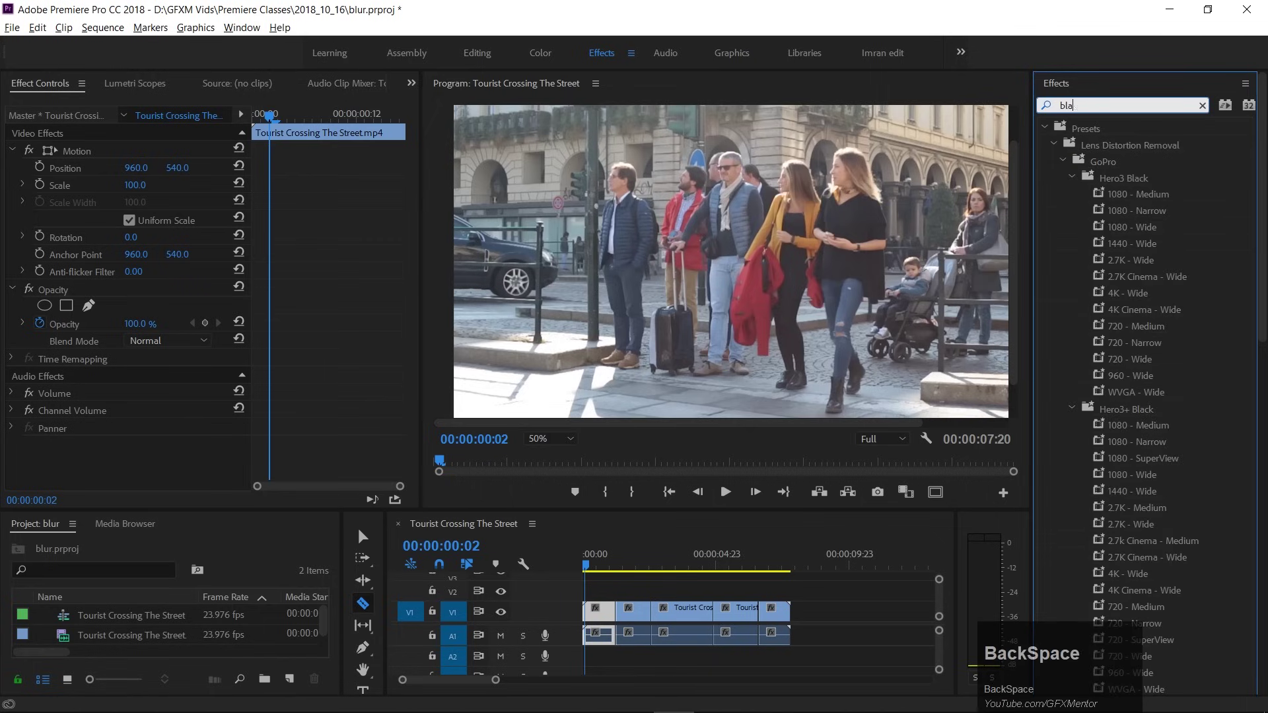
pyautogui.write('white')
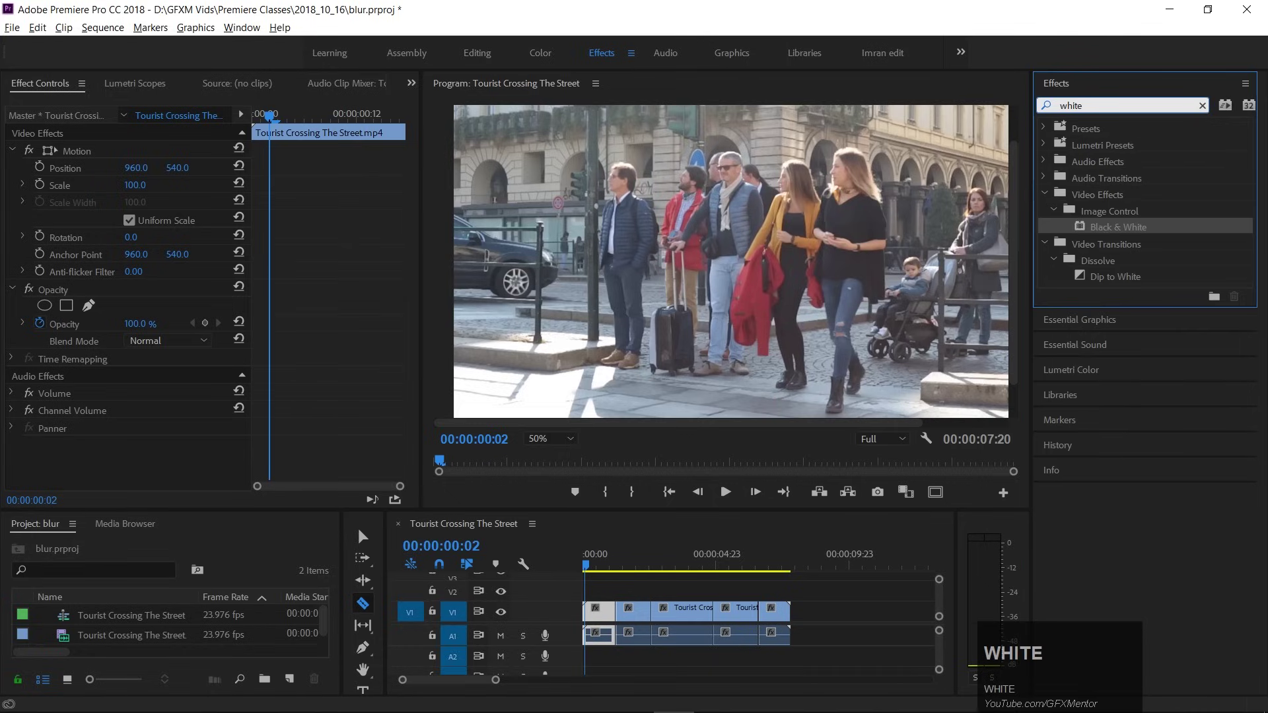
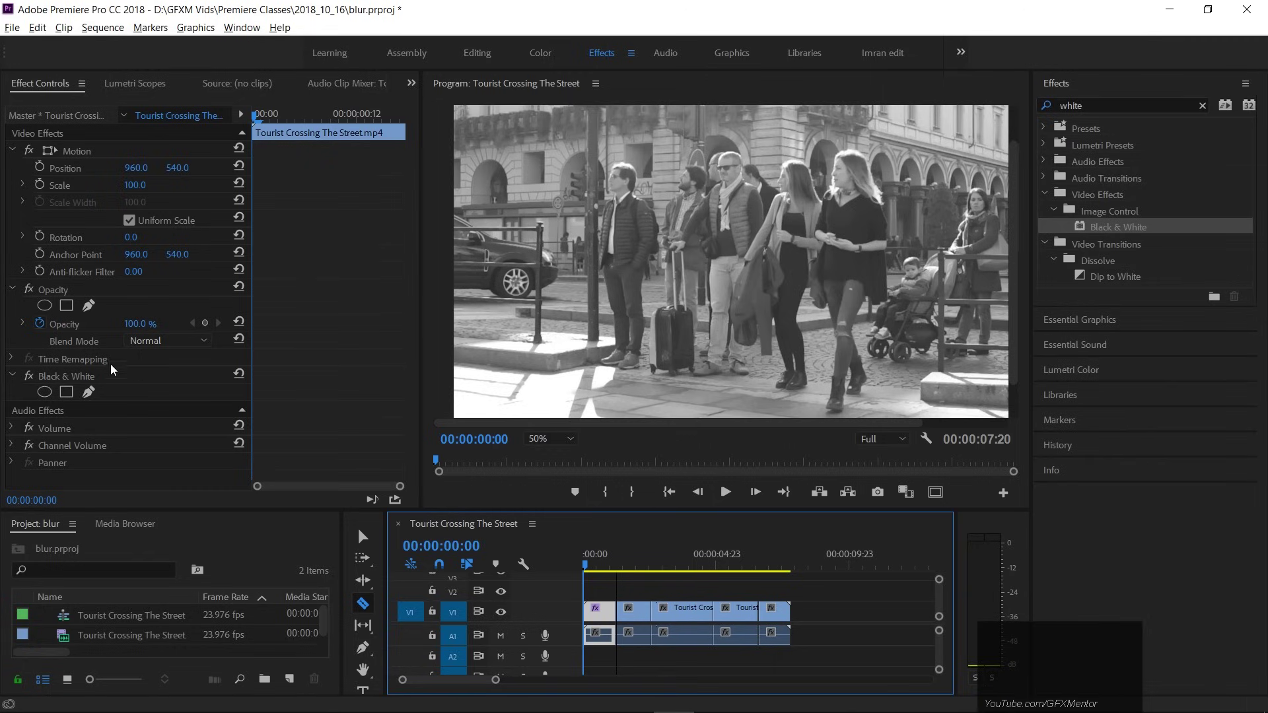
# - Remove the Black & White effect from the first street-clip piece
pyautogui.click(94, 380)
pyautogui.press('Delete')
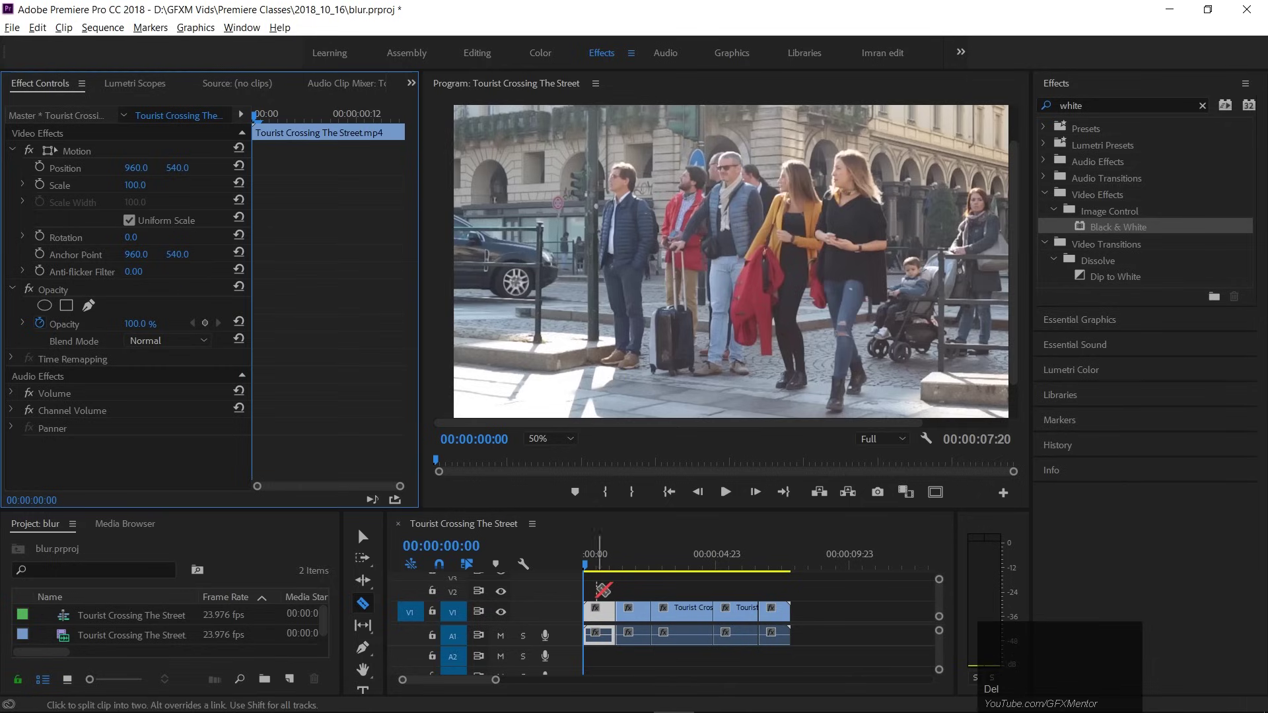
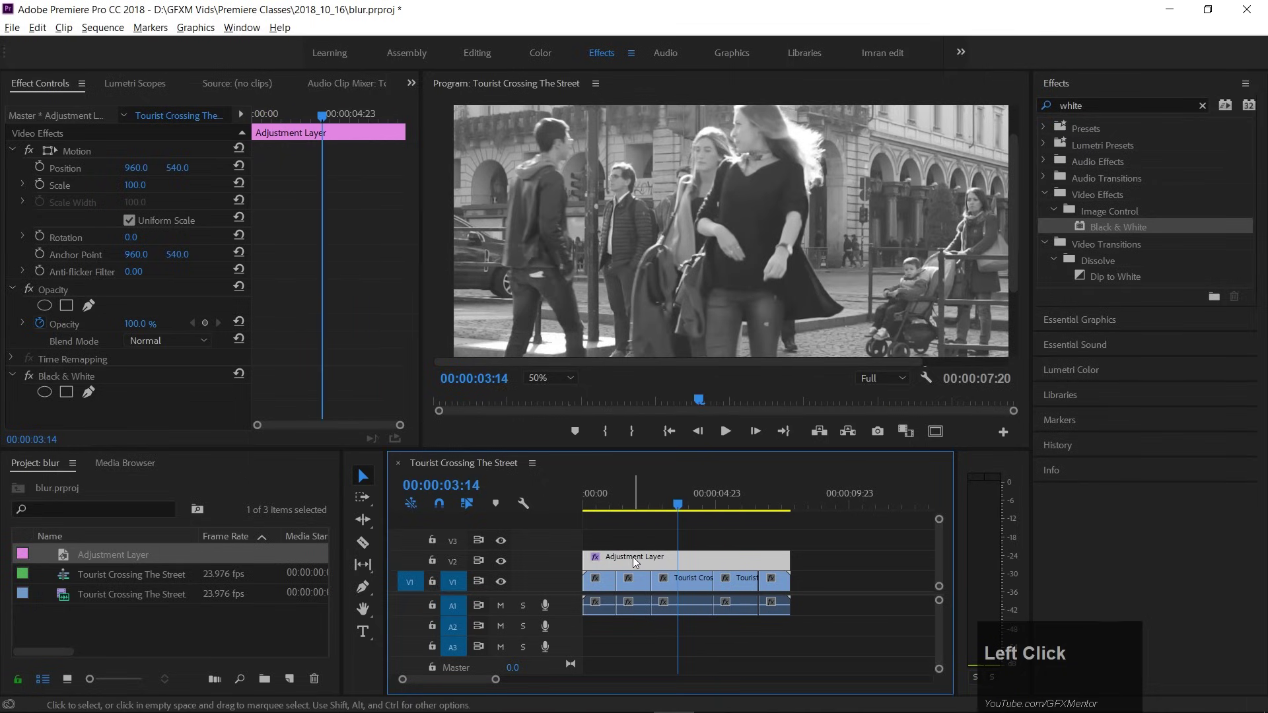
# - Apply Black & White to the adjustment layer above the street clip, greying the footage
pyautogui.click(636, 561)
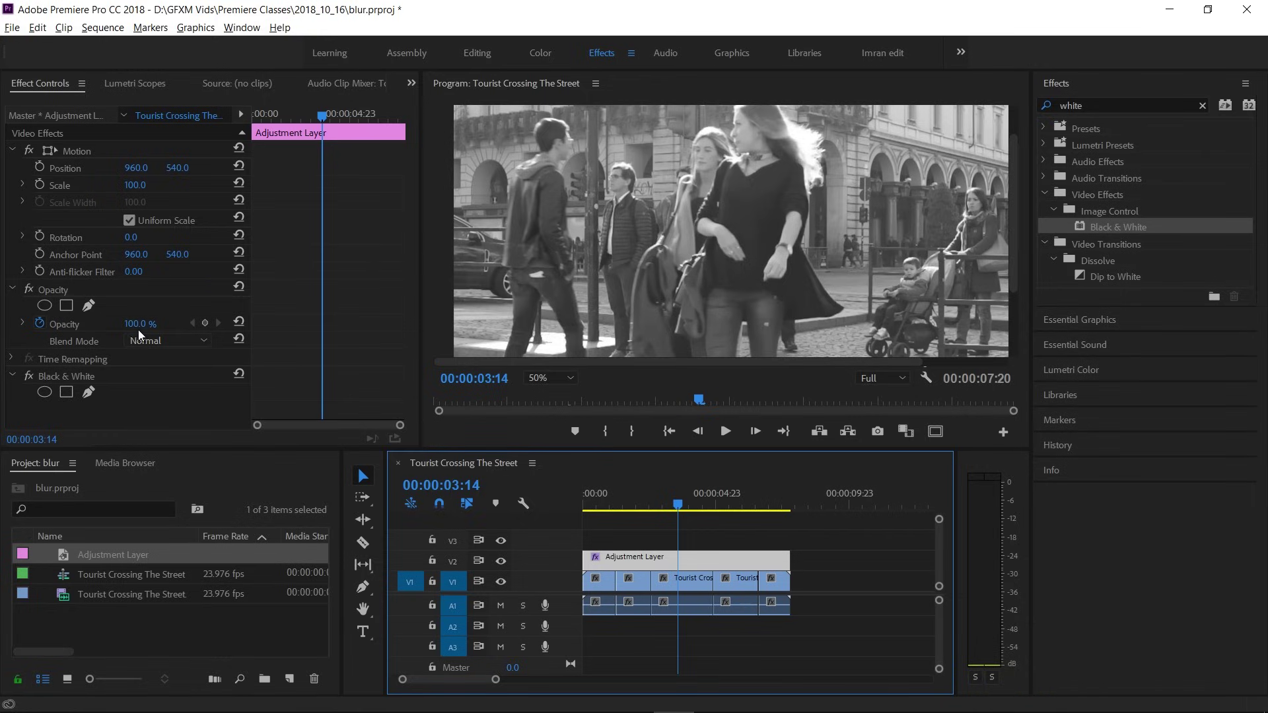
pyautogui.moveTo(39, 327); pyautogui.dragTo(633, 564)
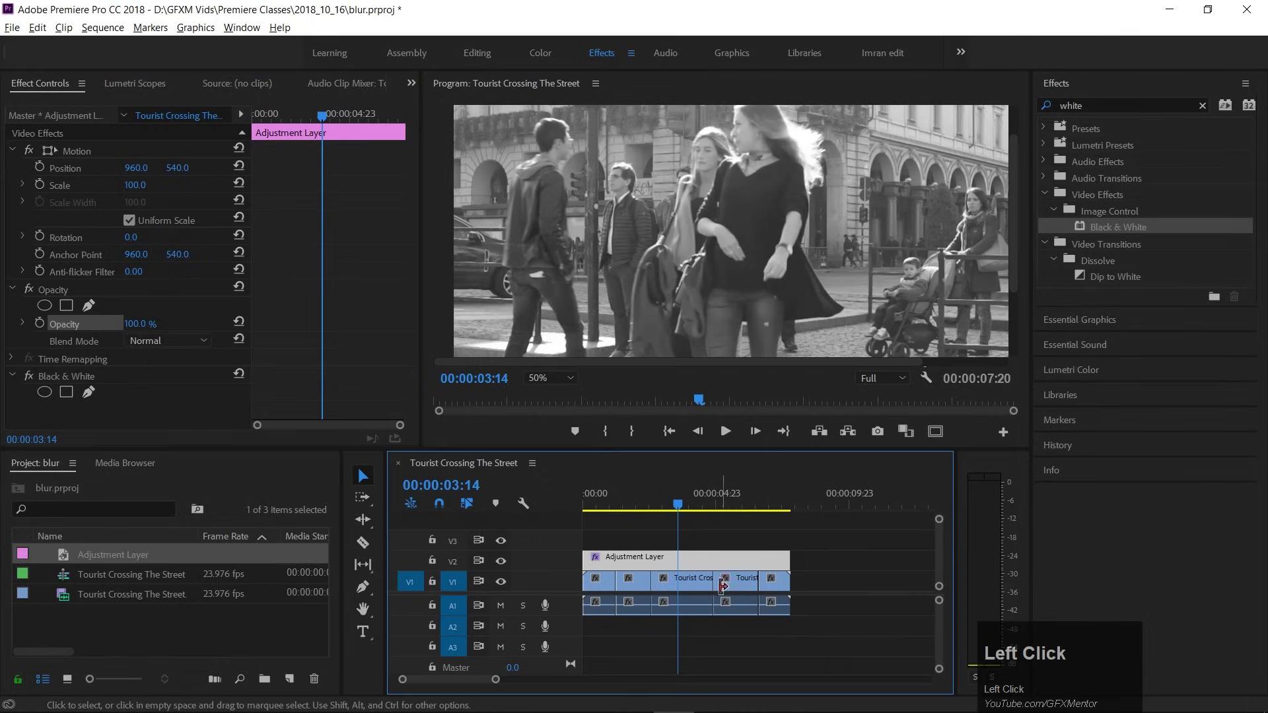